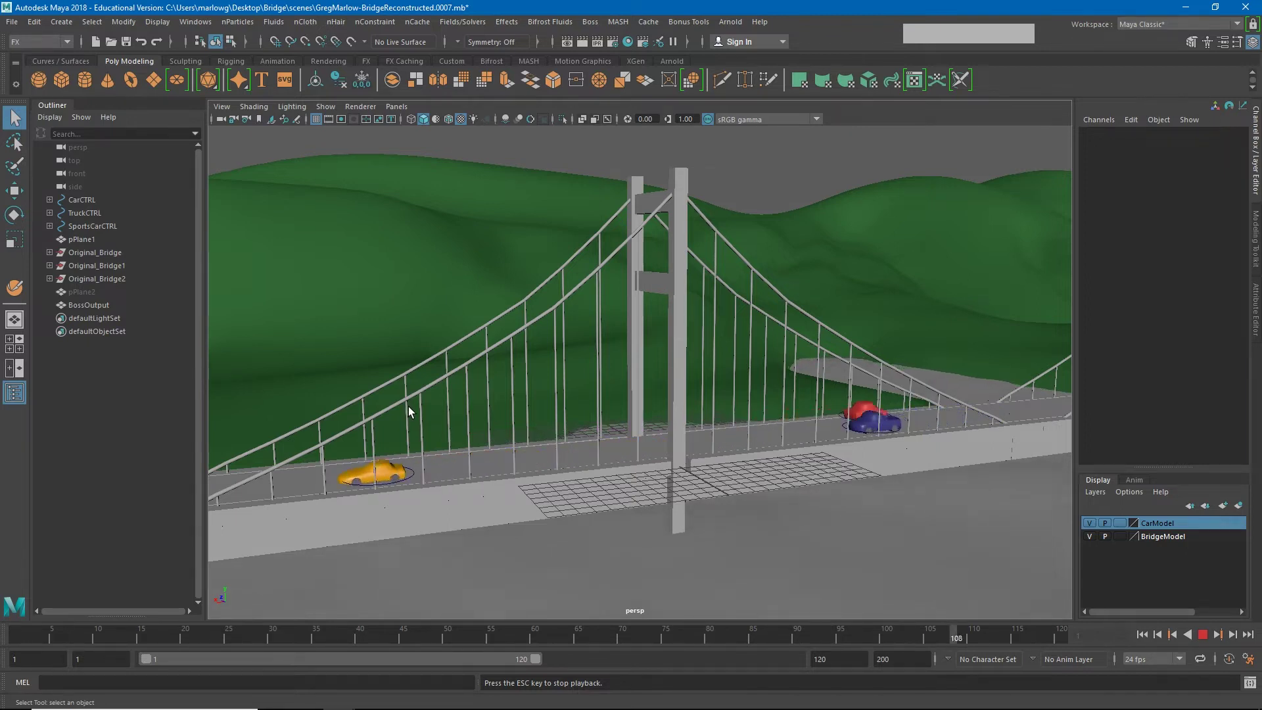
Stop the car animation playback, leaving the Time Slider at frame 46.
{"action": "left_click", "coordinate": [1204, 640]}
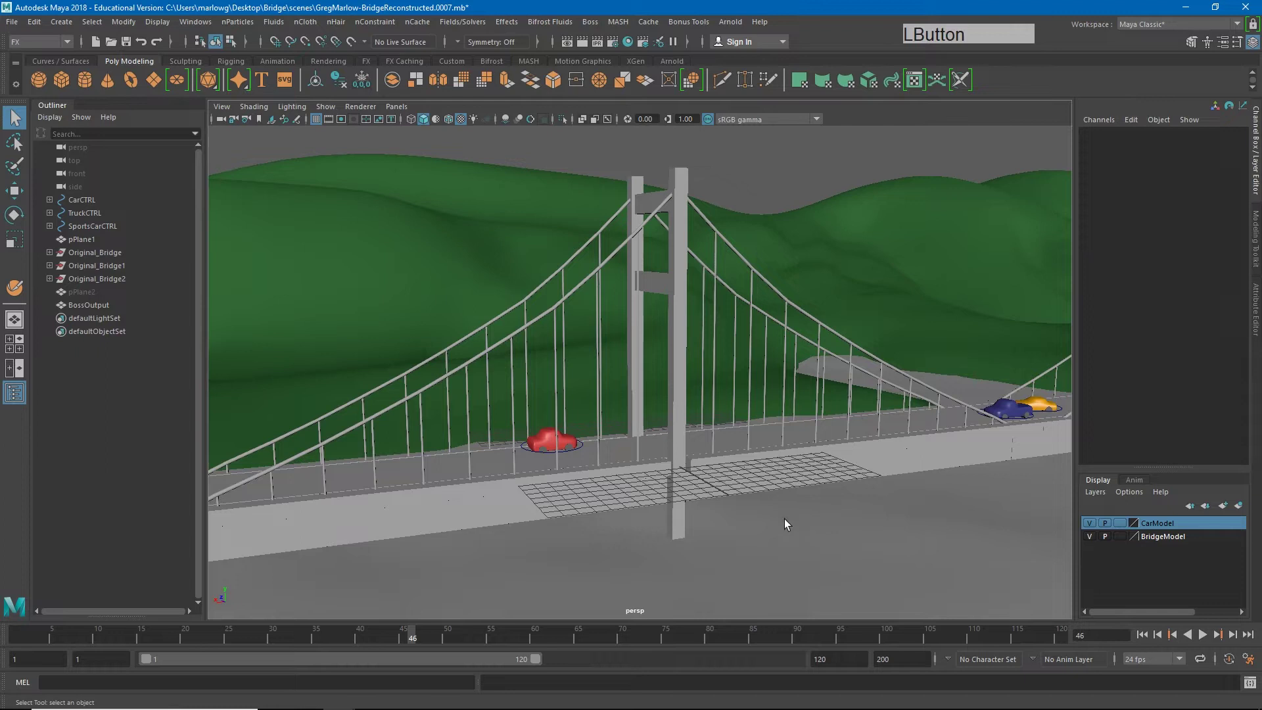
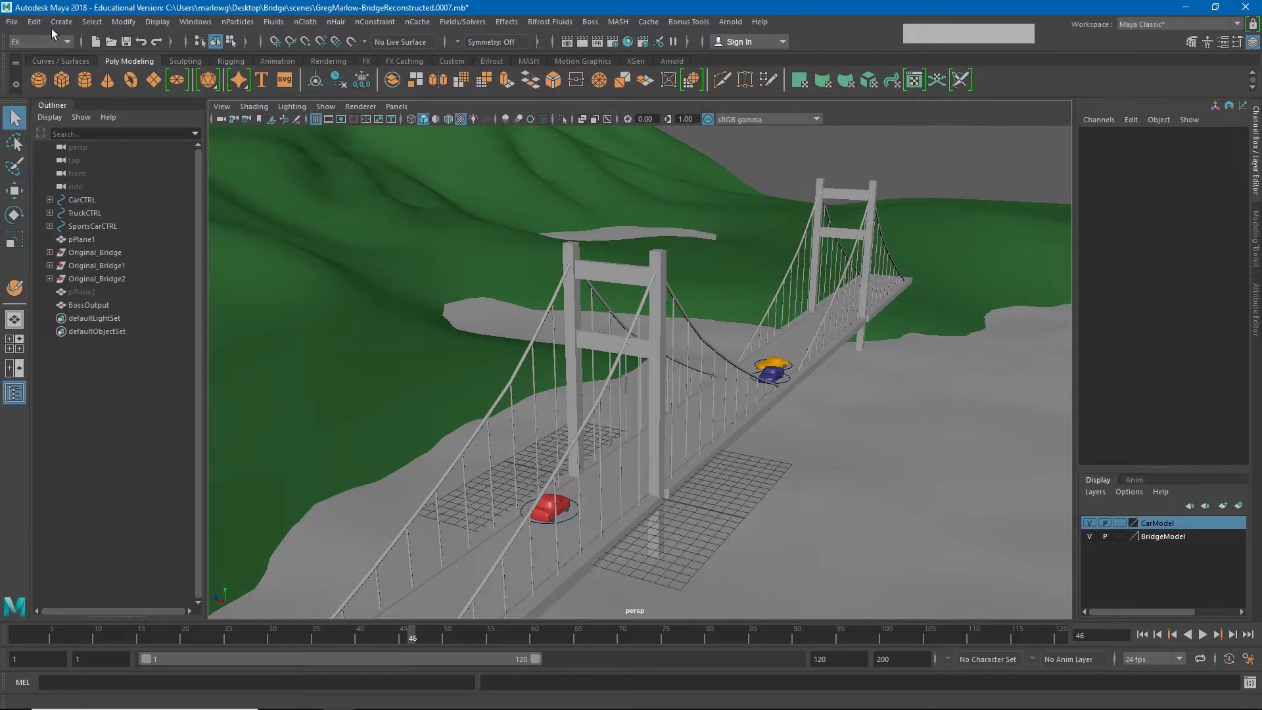
Create a basic camera in the bridge scene via Create > Cameras > Camera.
{"action": "left_click", "coordinate": [68, 28]}
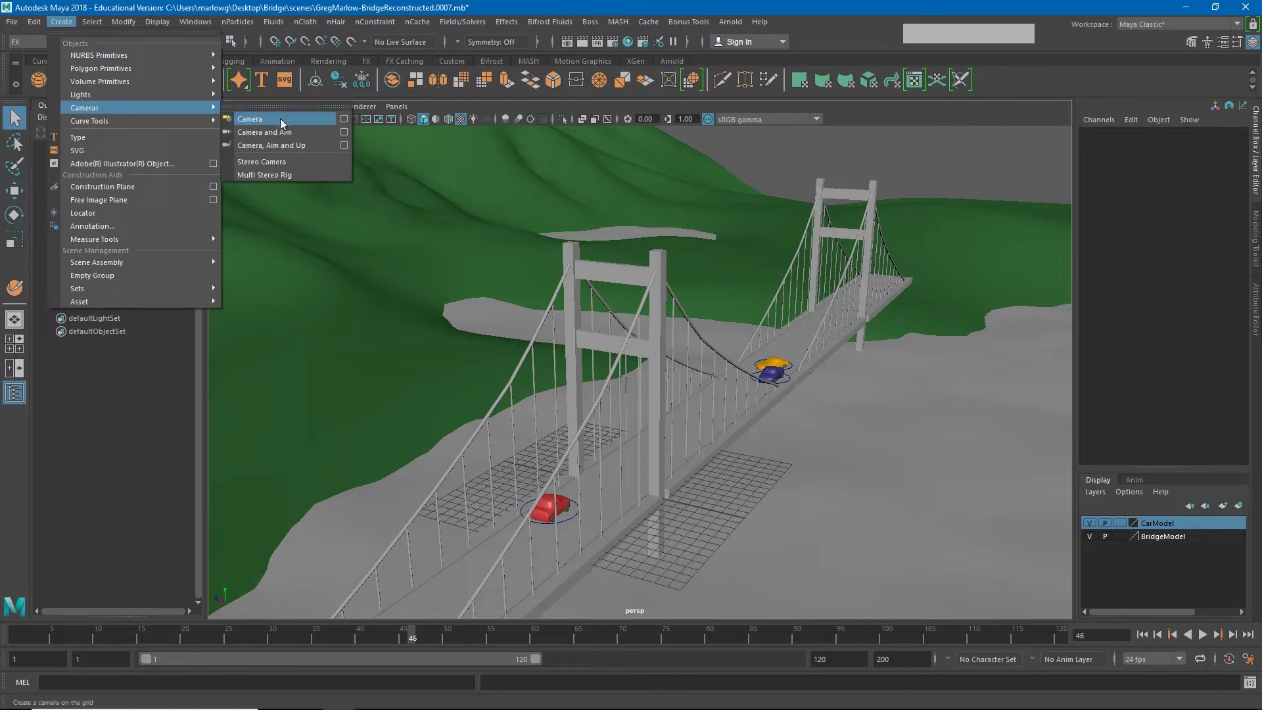
{"action": "left_click", "coordinate": [282, 126]}
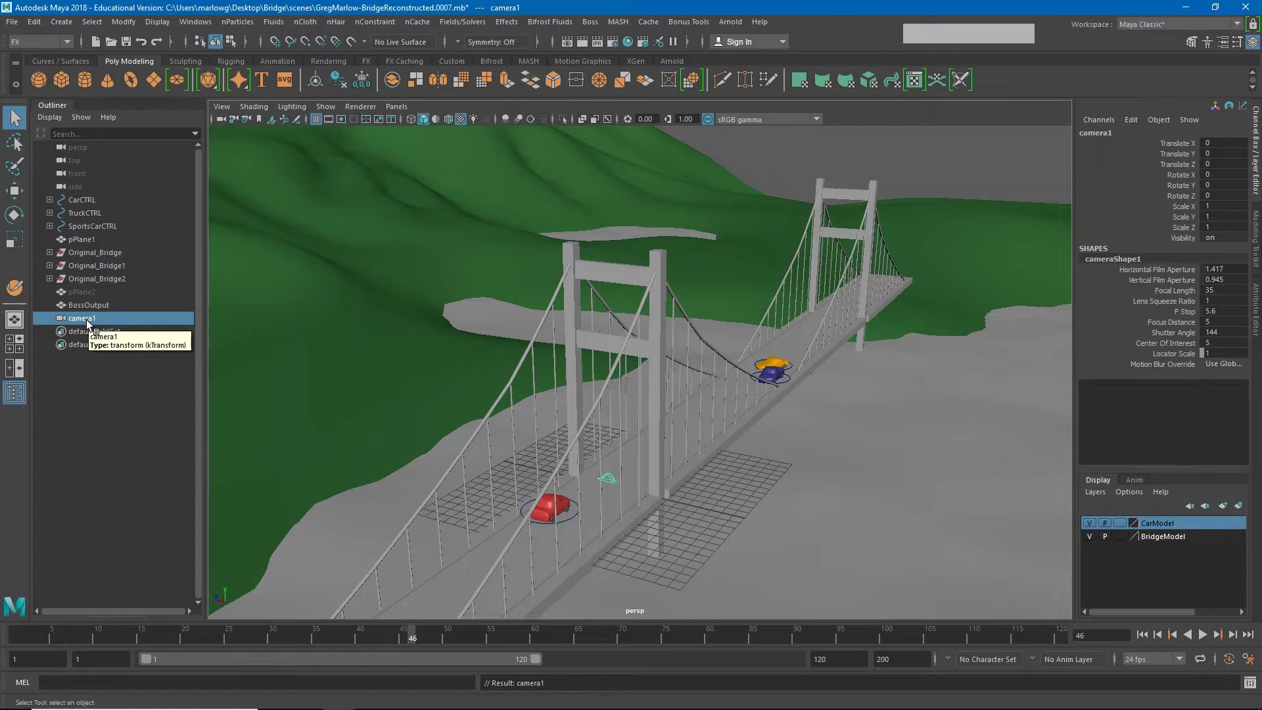
Rename camera1 in the Outliner to RenderCAM.
{"action": "left_click", "coordinate": [88, 327]}
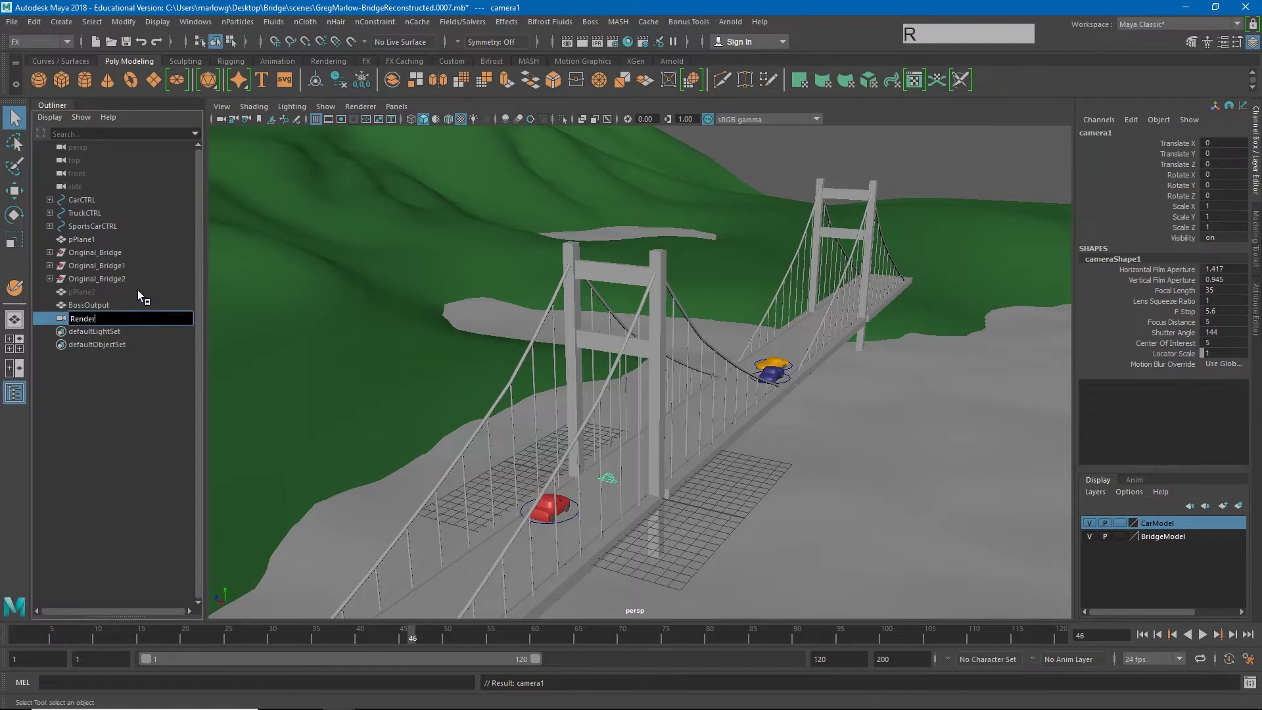
{"action": "key", "text": "shift+c"}
{"action": "key", "text": "shift+m"}
{"action": "key", "text": "KP_Enter"}
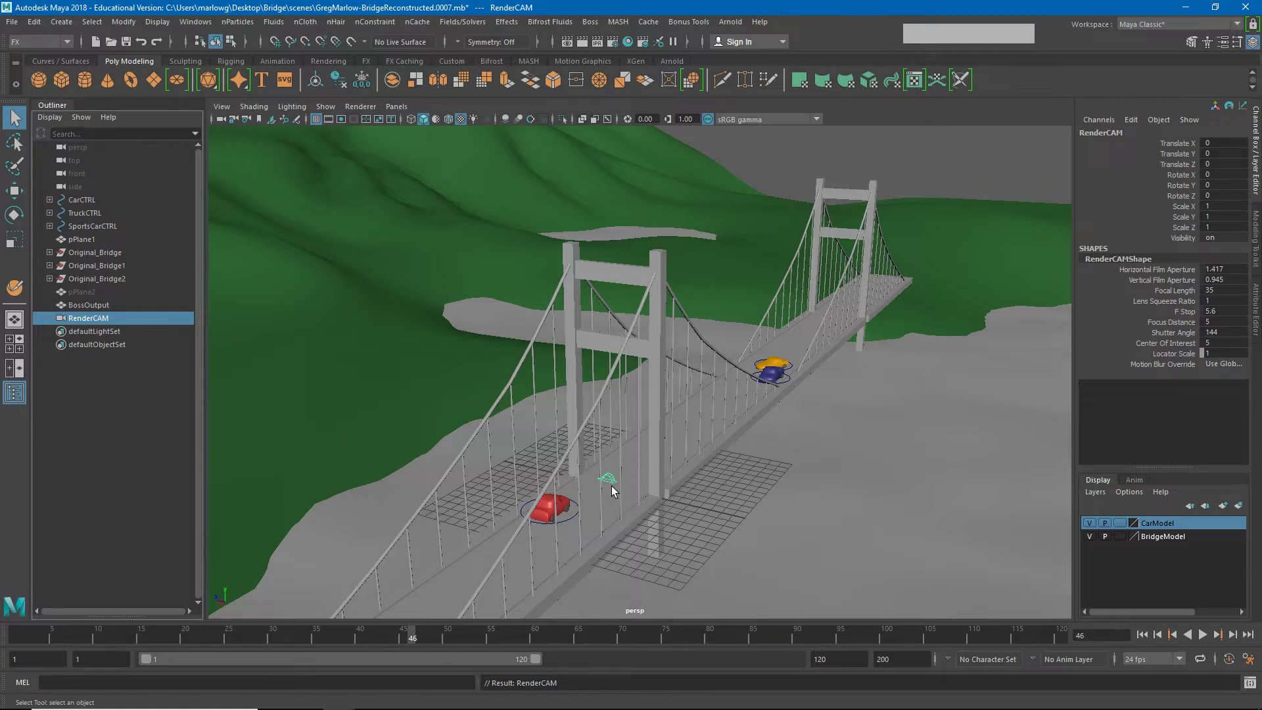
Move RenderCAM beside the bridge, look through it, and frame the deck, tower and cars.
{"action": "key", "text": "w"}
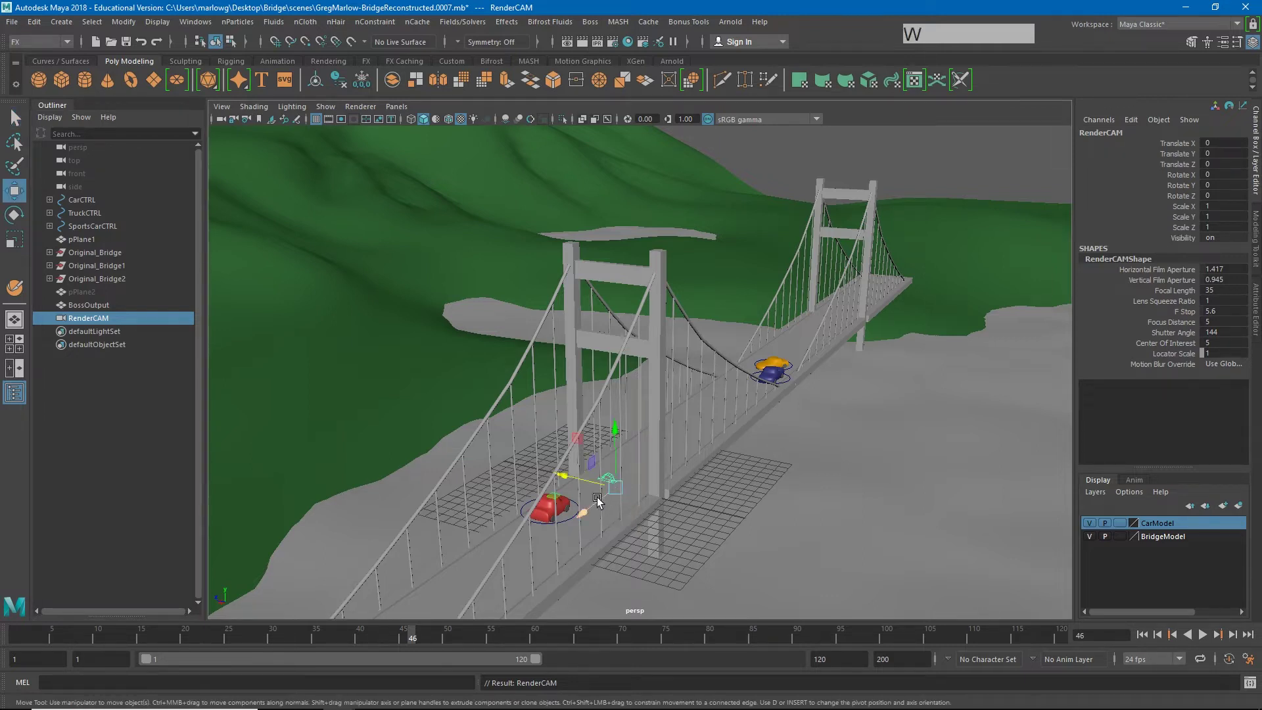
{"action": "left_click", "coordinate": [582, 485]}
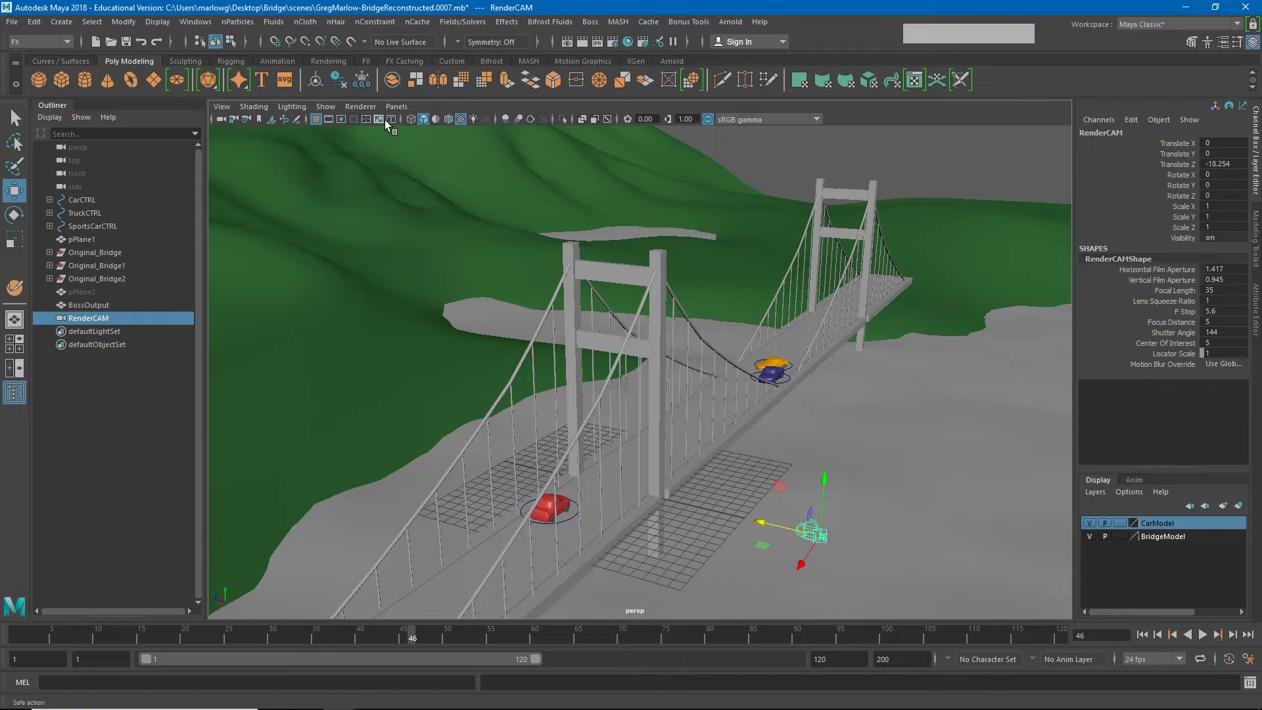
{"action": "left_click", "coordinate": [404, 117]}
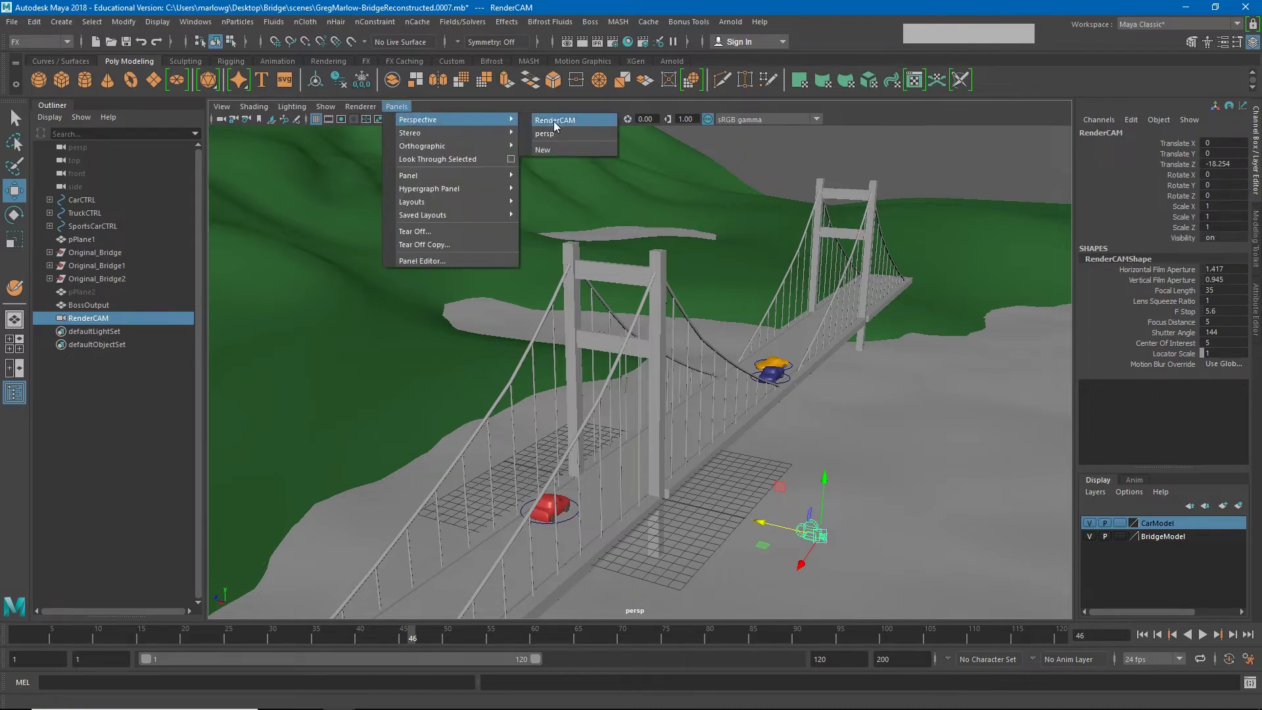
{"action": "left_click", "coordinate": [557, 128]}
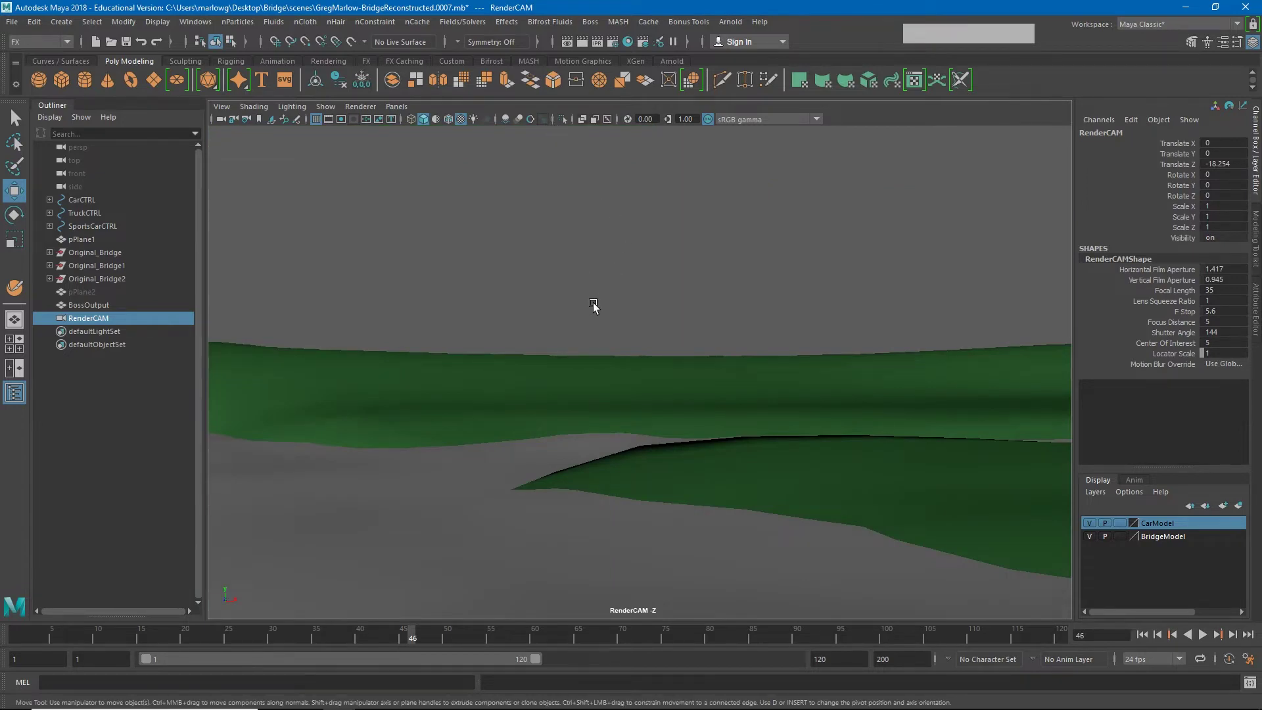
{"action": "left_click", "coordinate": [652, 386]}
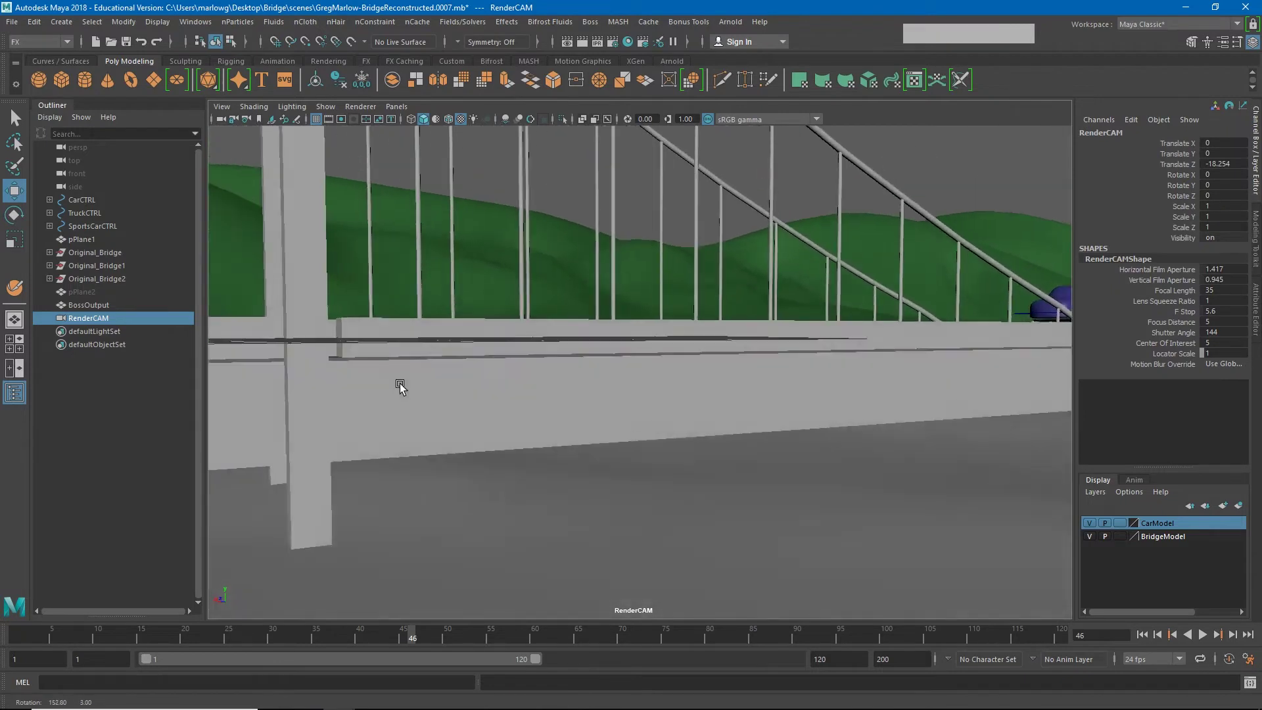
{"action": "right_click", "coordinate": [862, 445]}
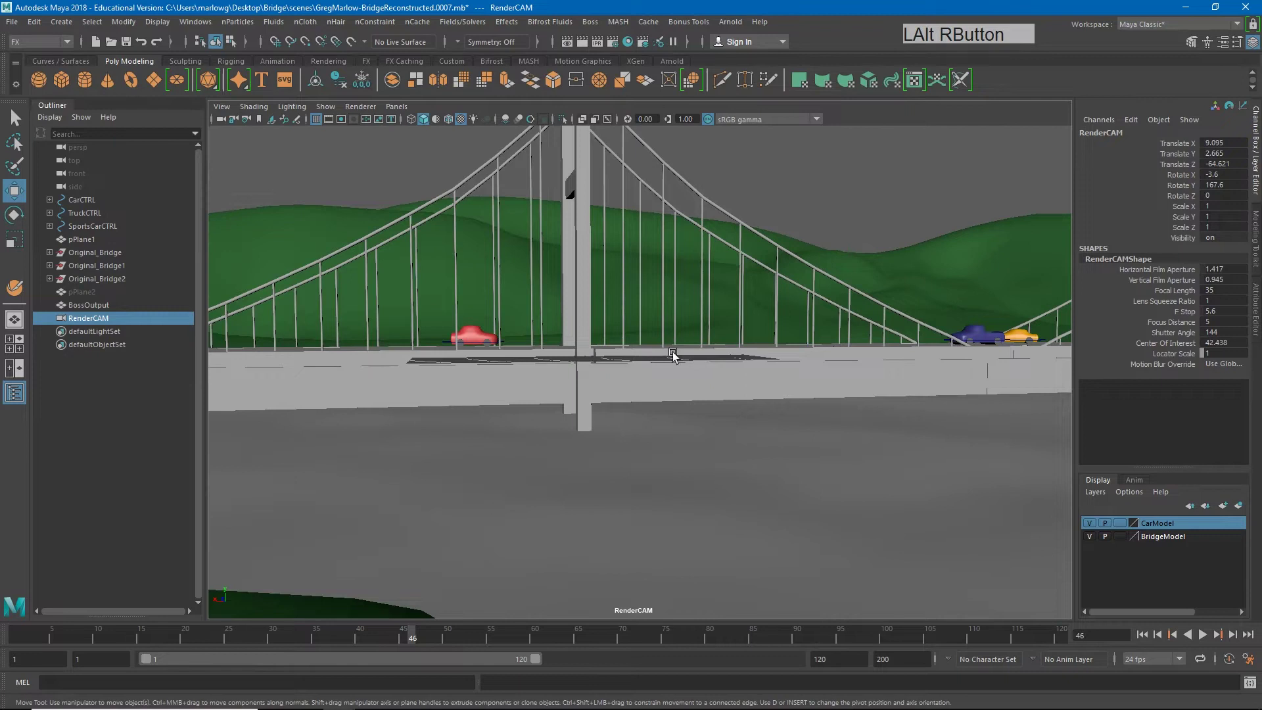
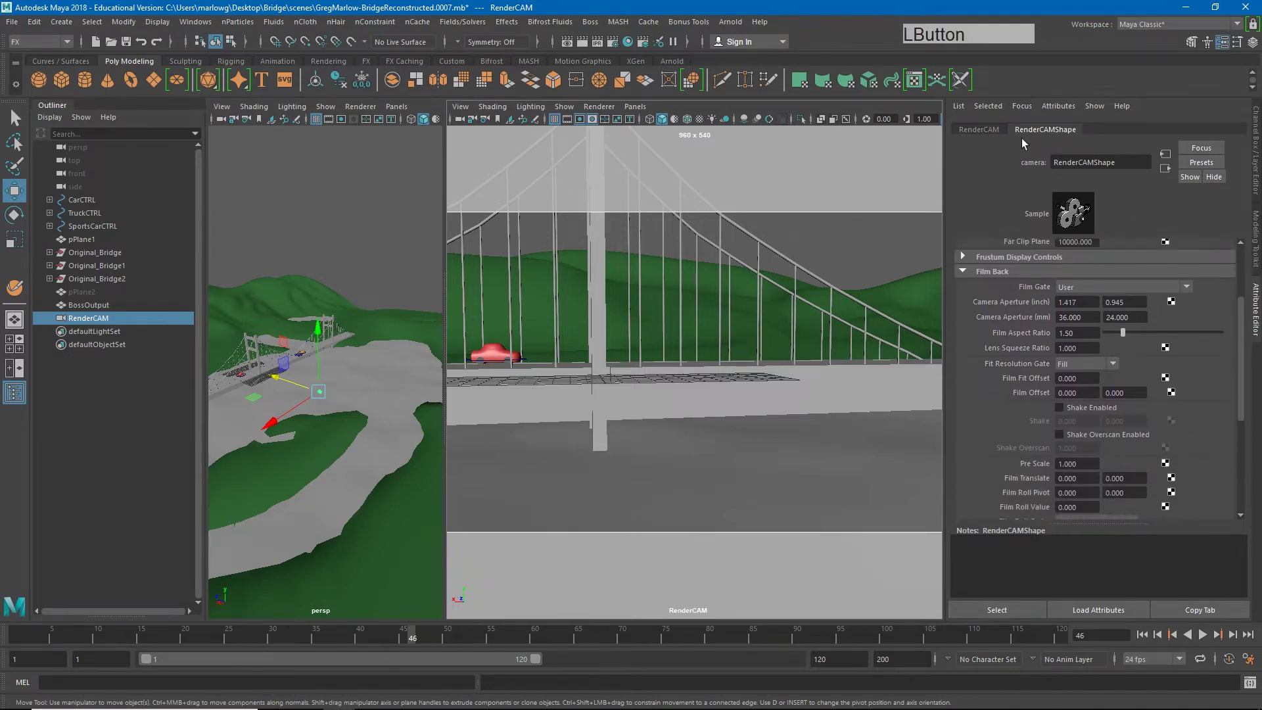
In RenderCAMShape Display Options set Gate Mask Opacity 1 and Gate Mask Color black.
{"action": "left_click", "coordinate": [1246, 408]}
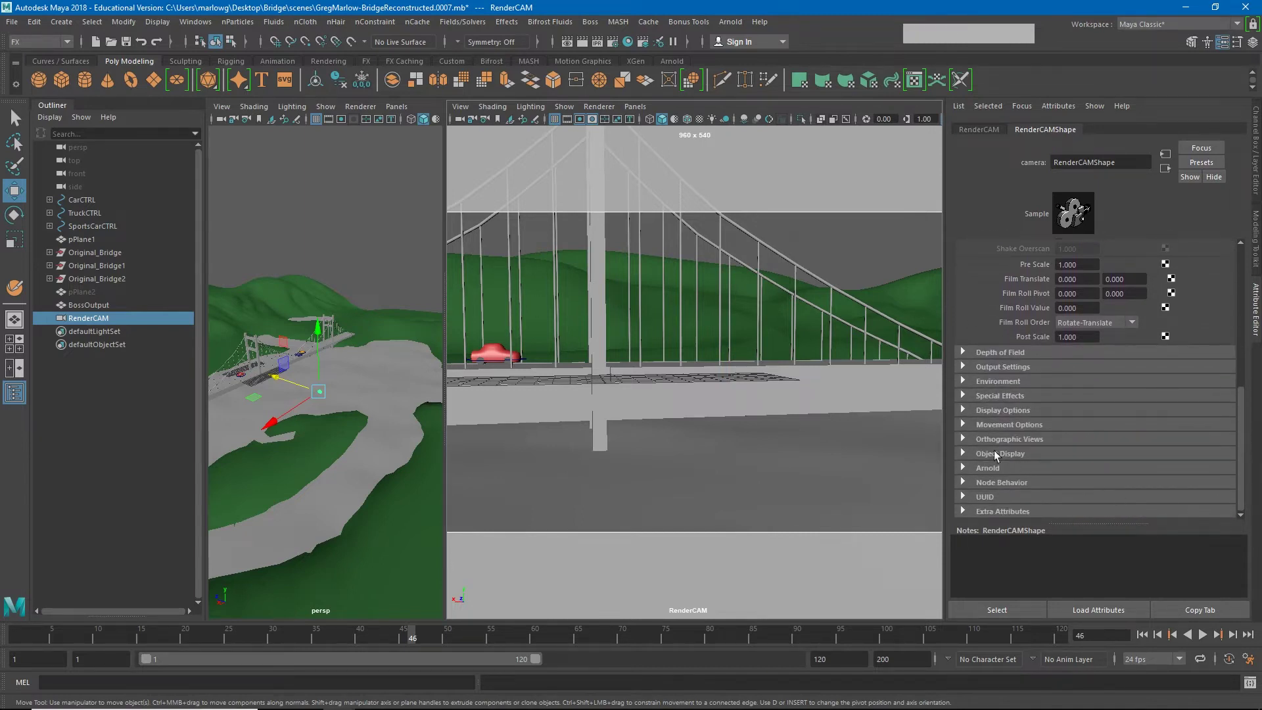
{"action": "left_click", "coordinate": [968, 413]}
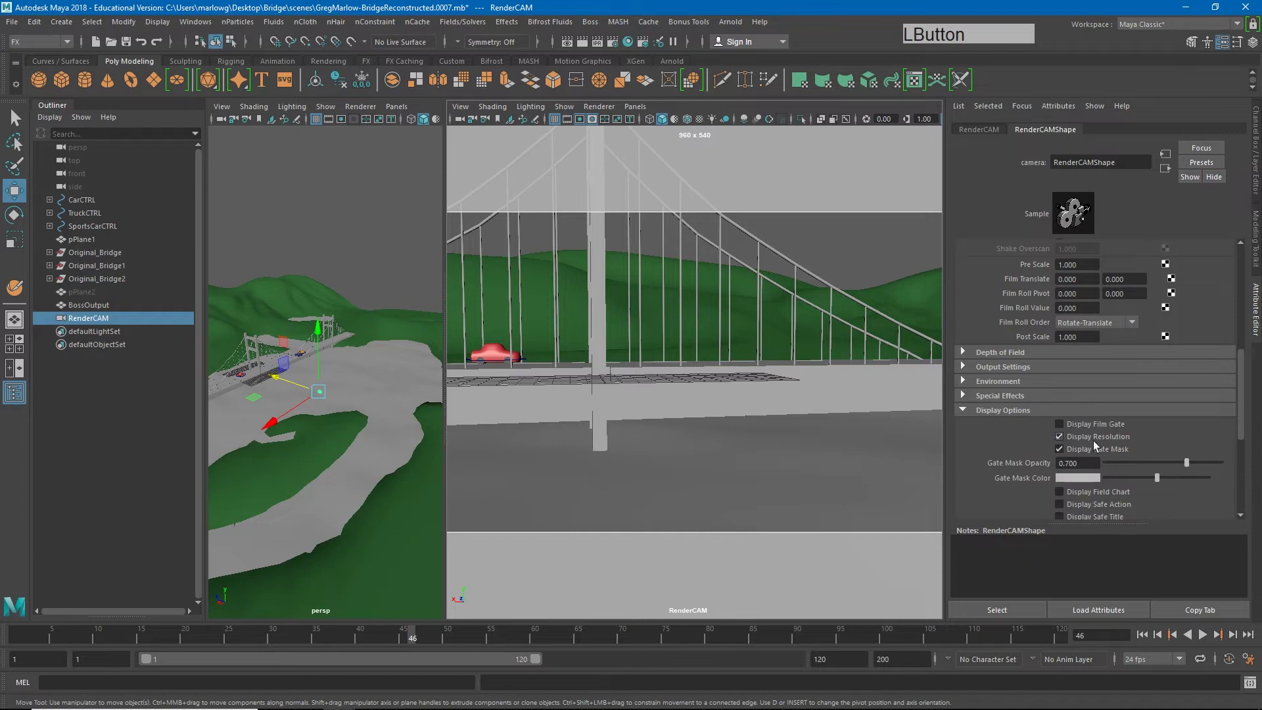
{"action": "left_click", "coordinate": [1246, 391]}
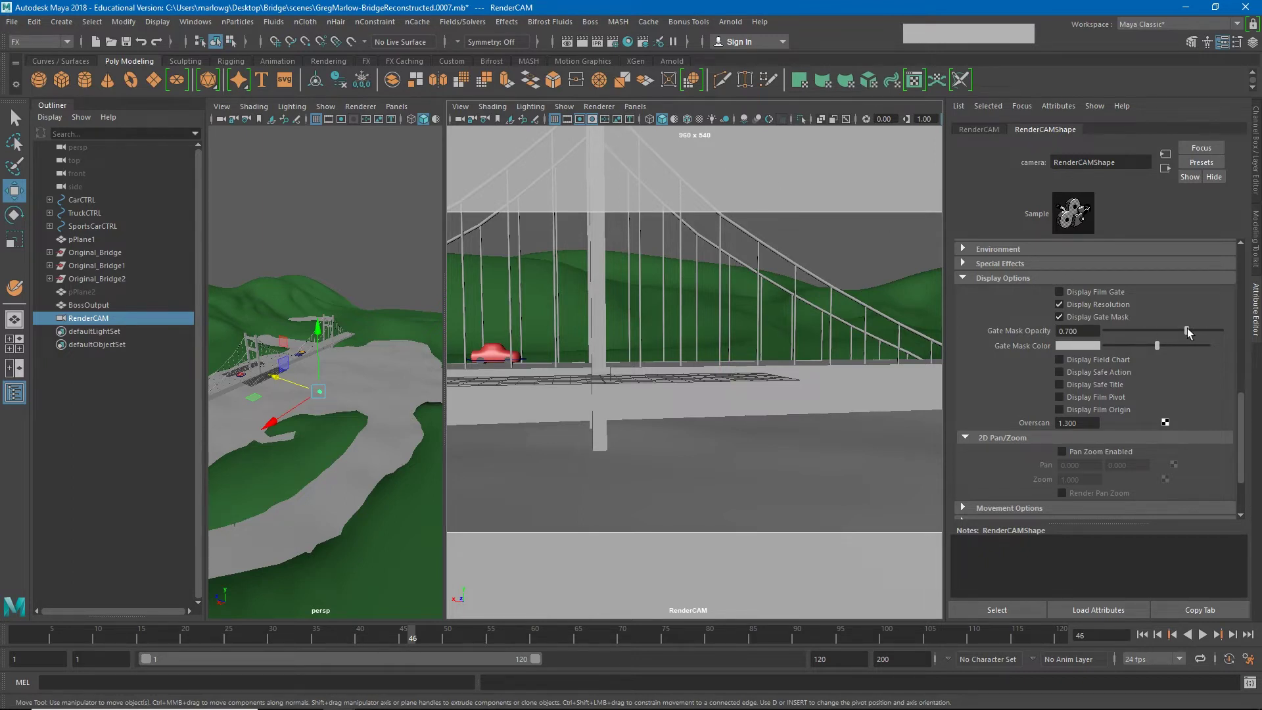
{"action": "left_click", "coordinate": [1193, 334]}
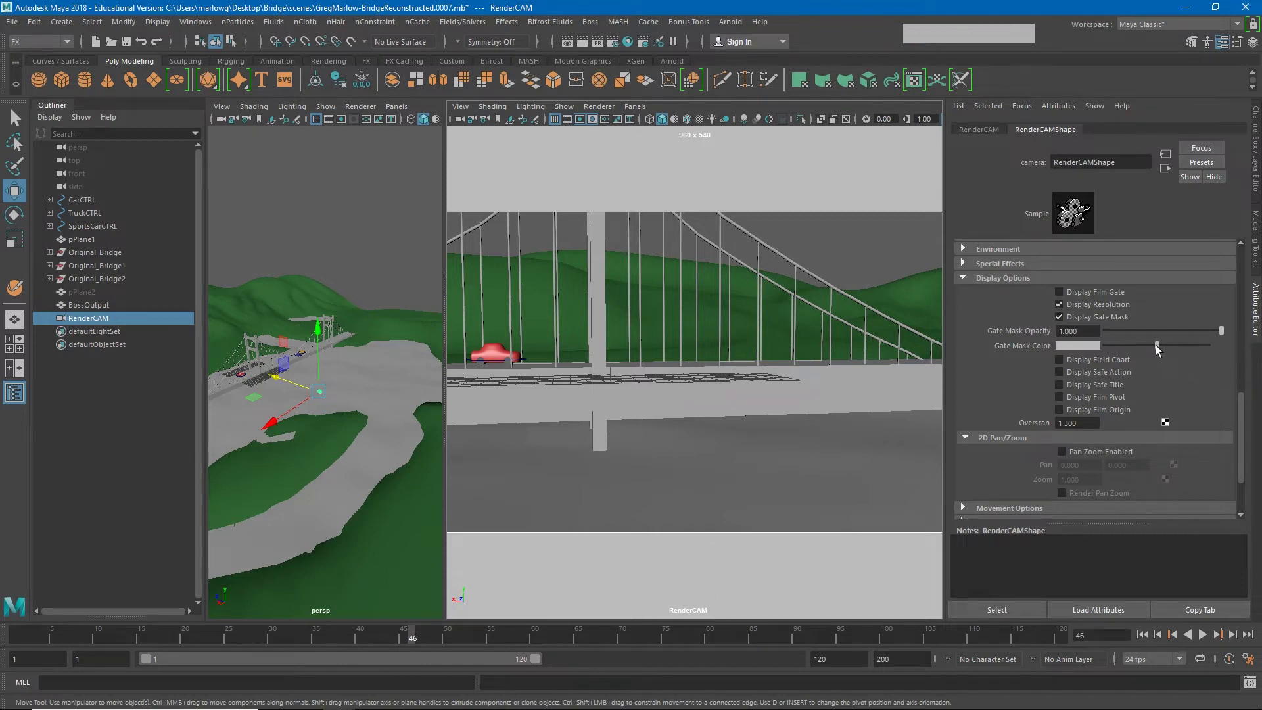
{"action": "left_click", "coordinate": [1164, 353]}
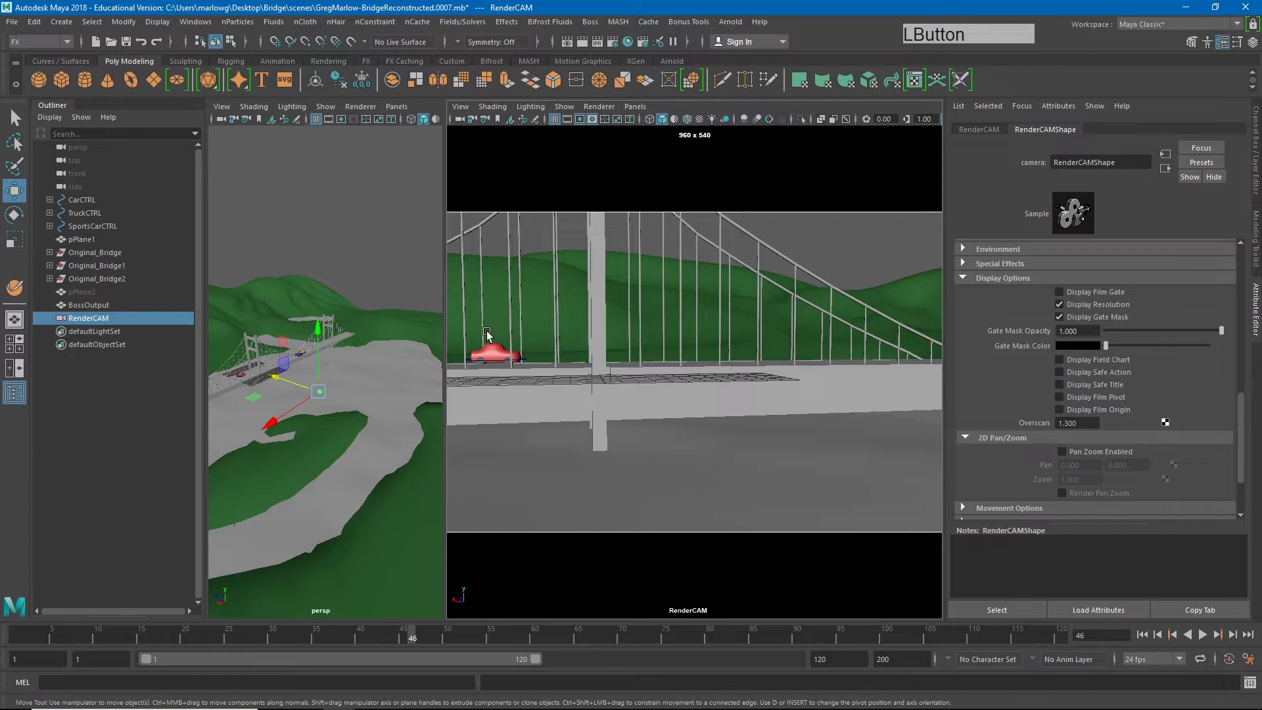
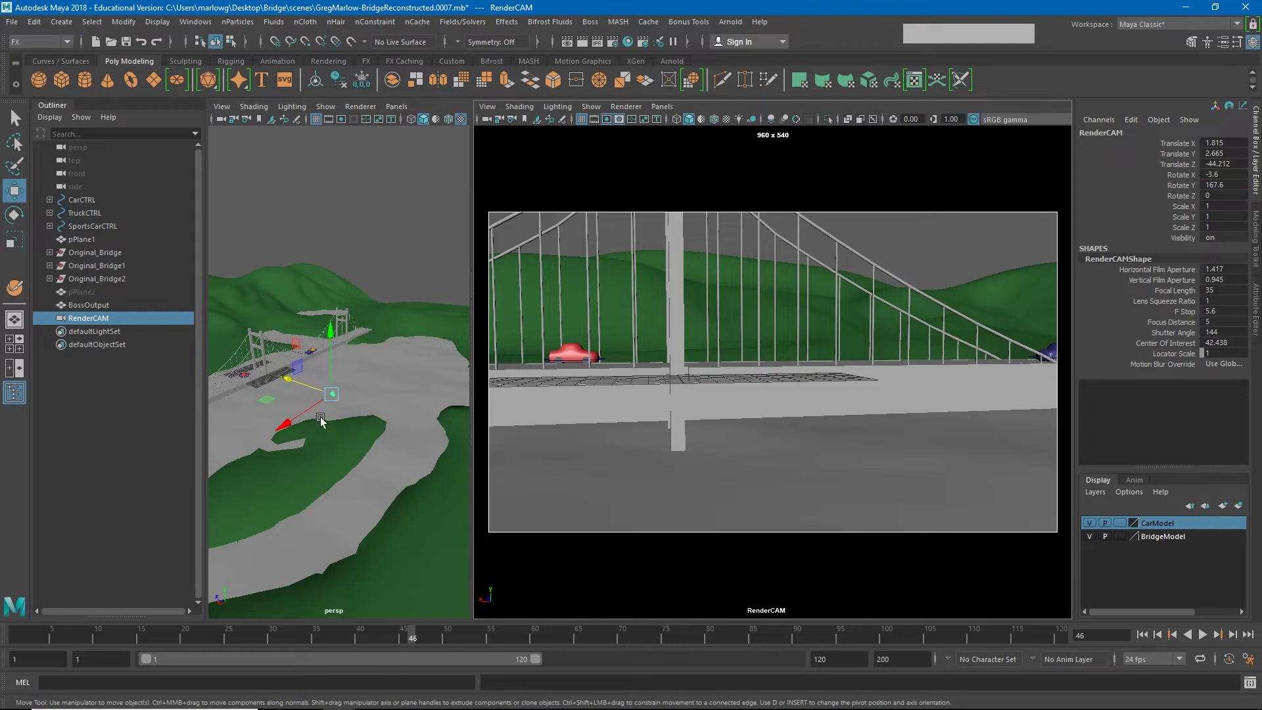
Key RenderCAM at frame 1 and frame 120 after sliding it along the bridge, then play back.
{"action": "left_click", "coordinate": [24, 642]}
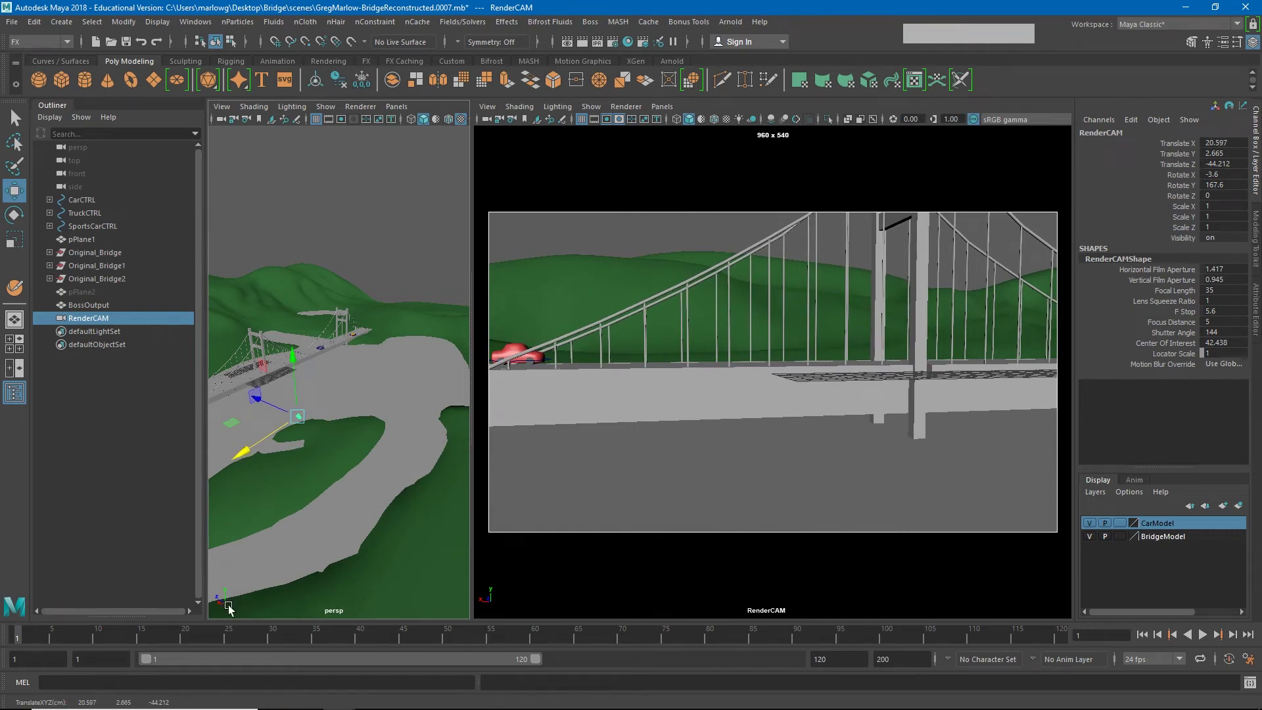
{"action": "key", "text": "s"}
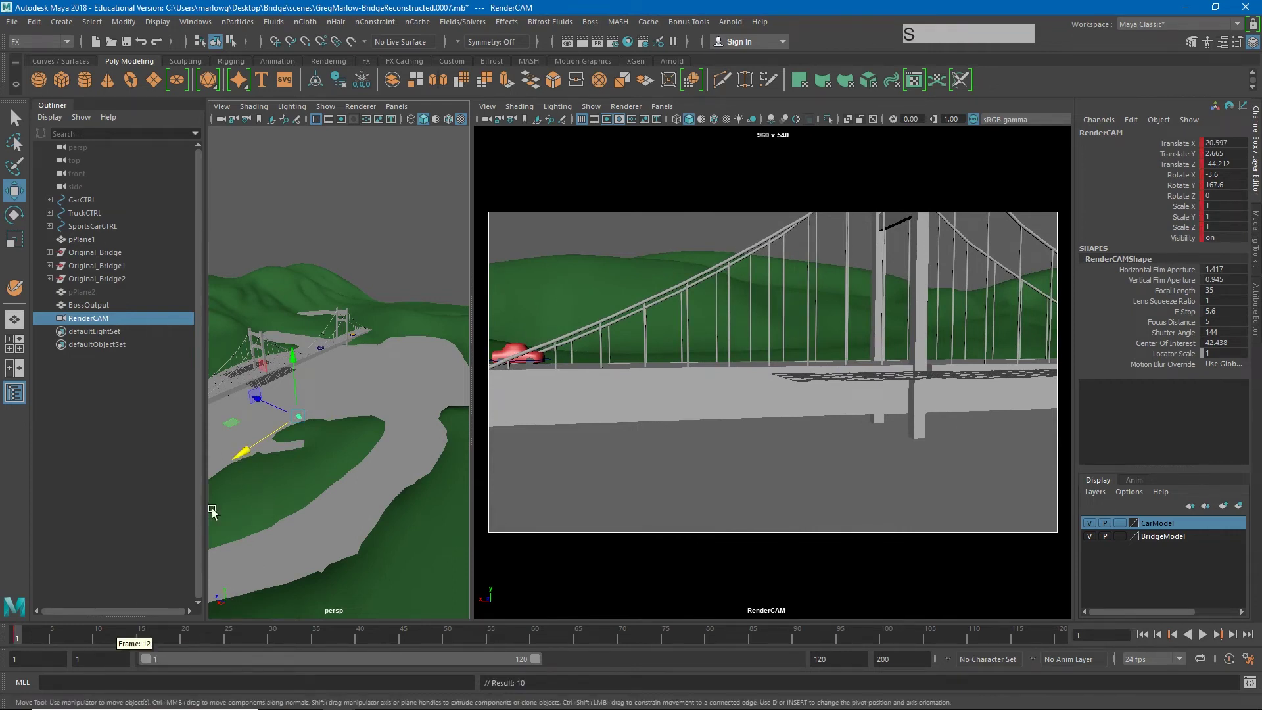
{"action": "left_click", "coordinate": [58, 639]}
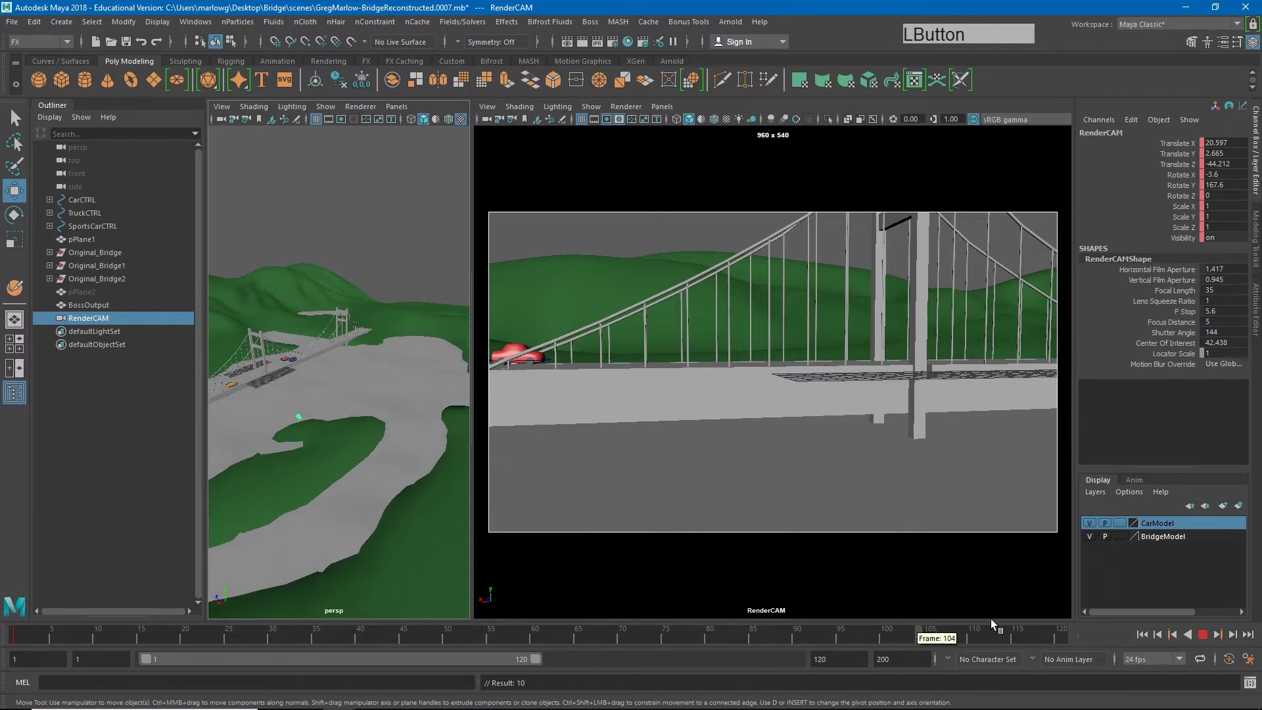
{"action": "left_click", "coordinate": [252, 452]}
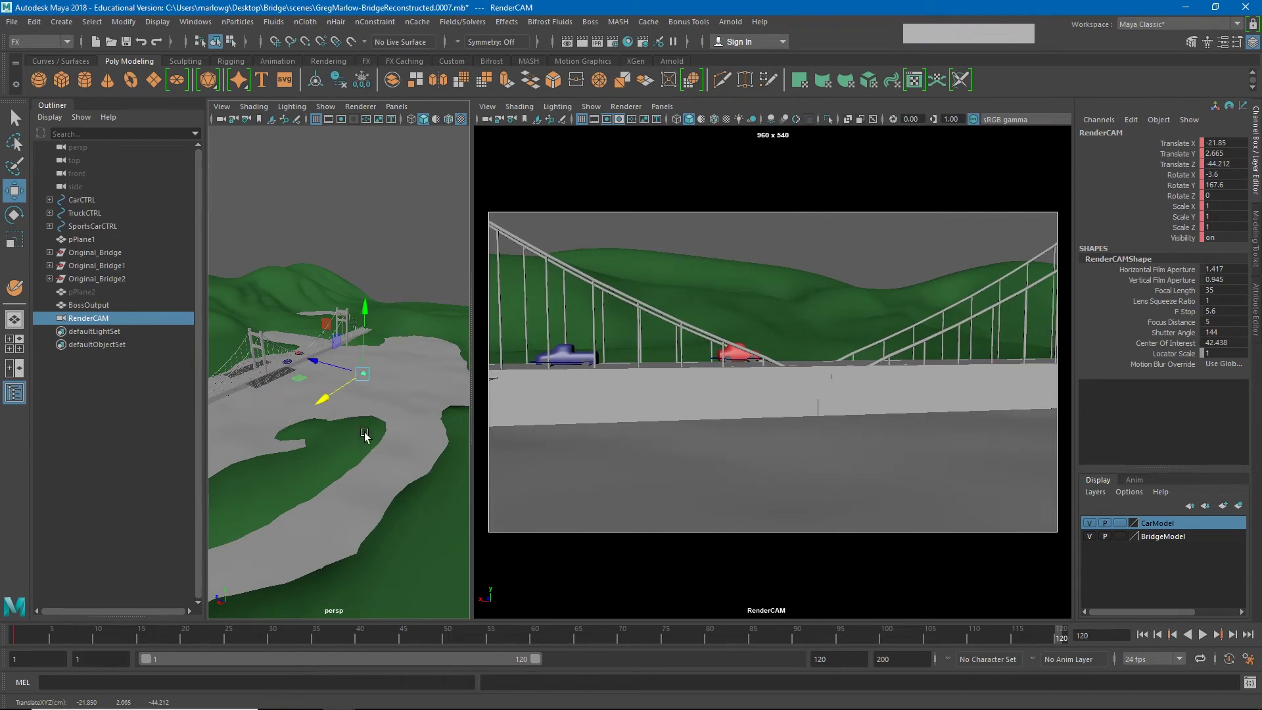
{"action": "key", "text": "s"}
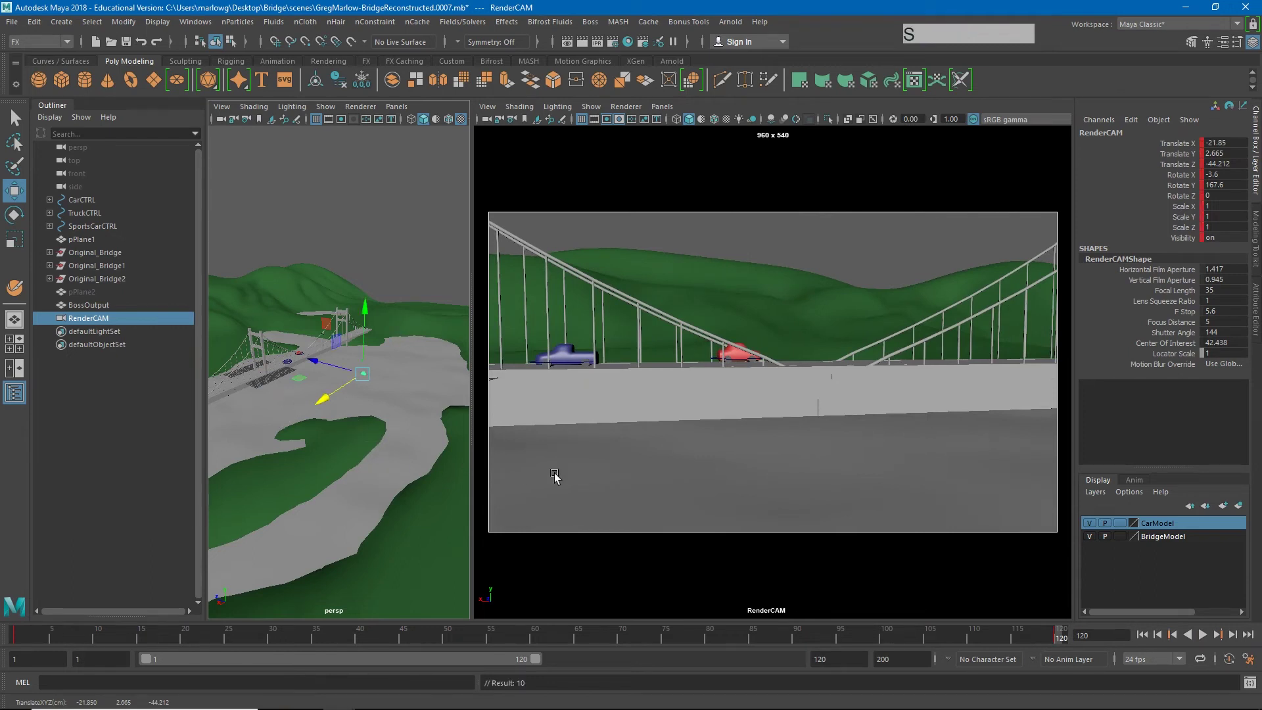
{"action": "left_click", "coordinate": [997, 640]}
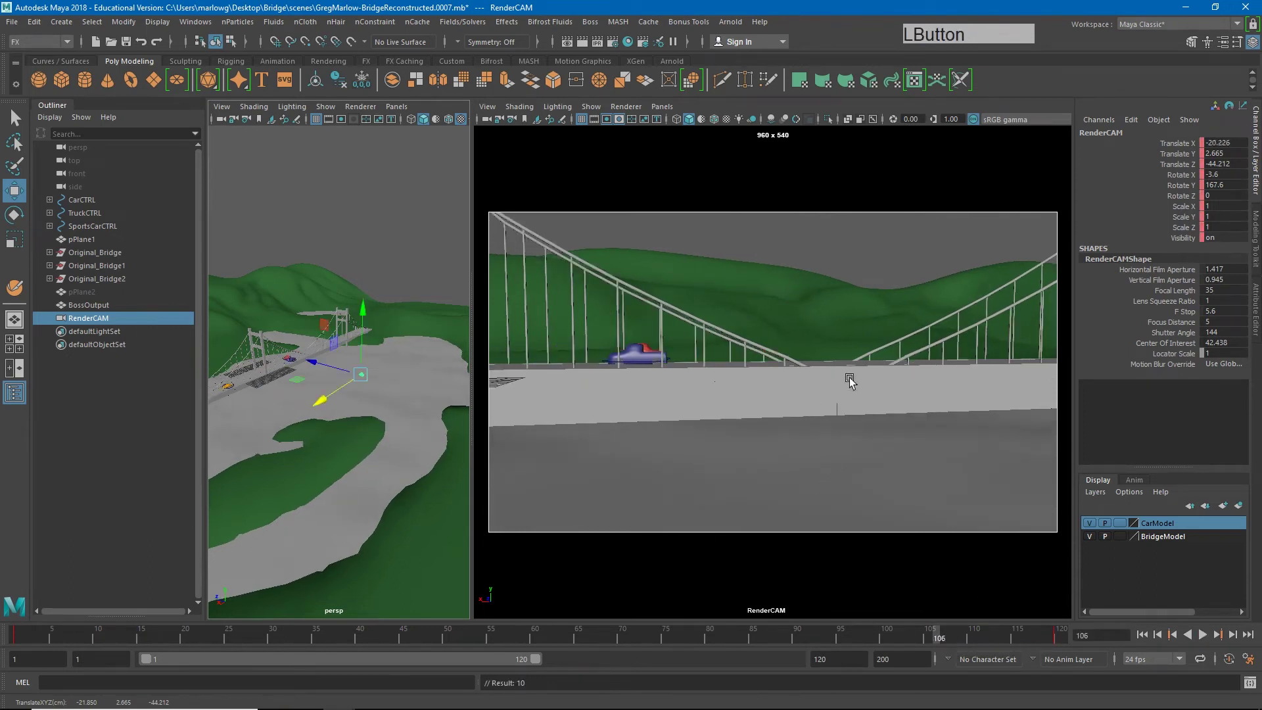
Stop playback, select RenderCAM and delete its keyframes from the Time Slider.
{"action": "right_click", "coordinate": [832, 253]}
{"action": "left_click", "coordinate": [825, 245]}
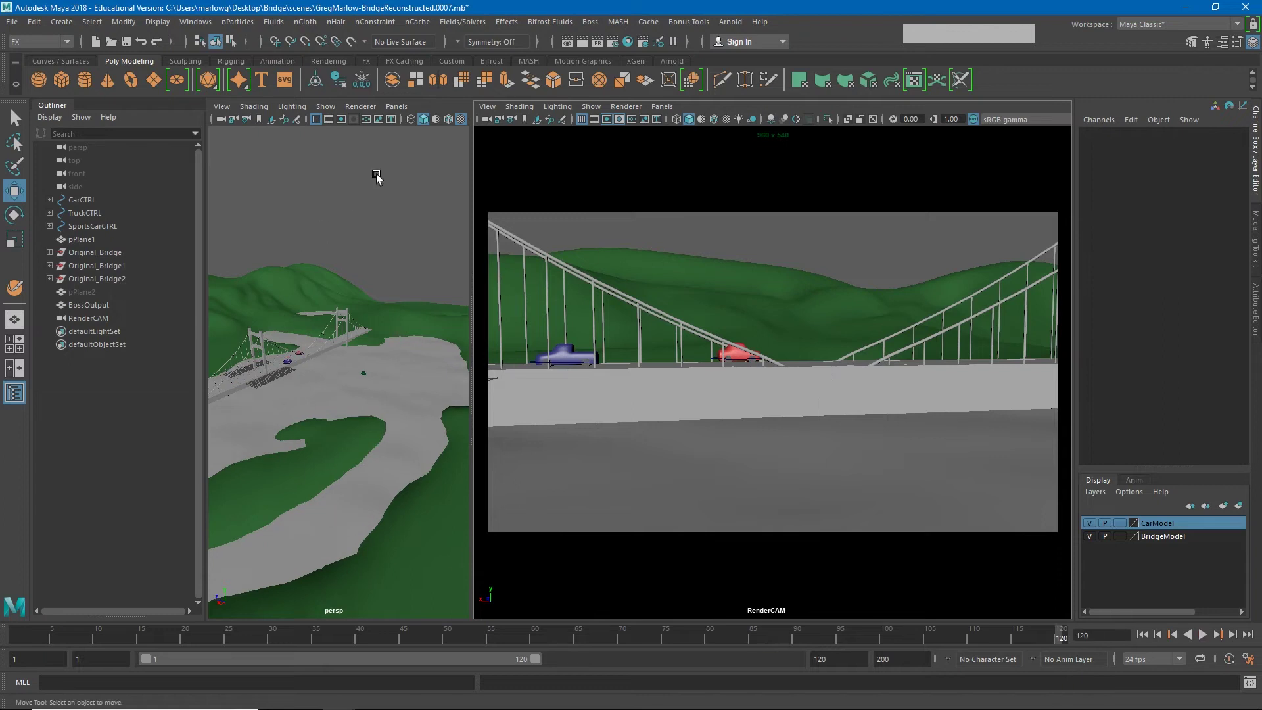
{"action": "left_click", "coordinate": [488, 127]}
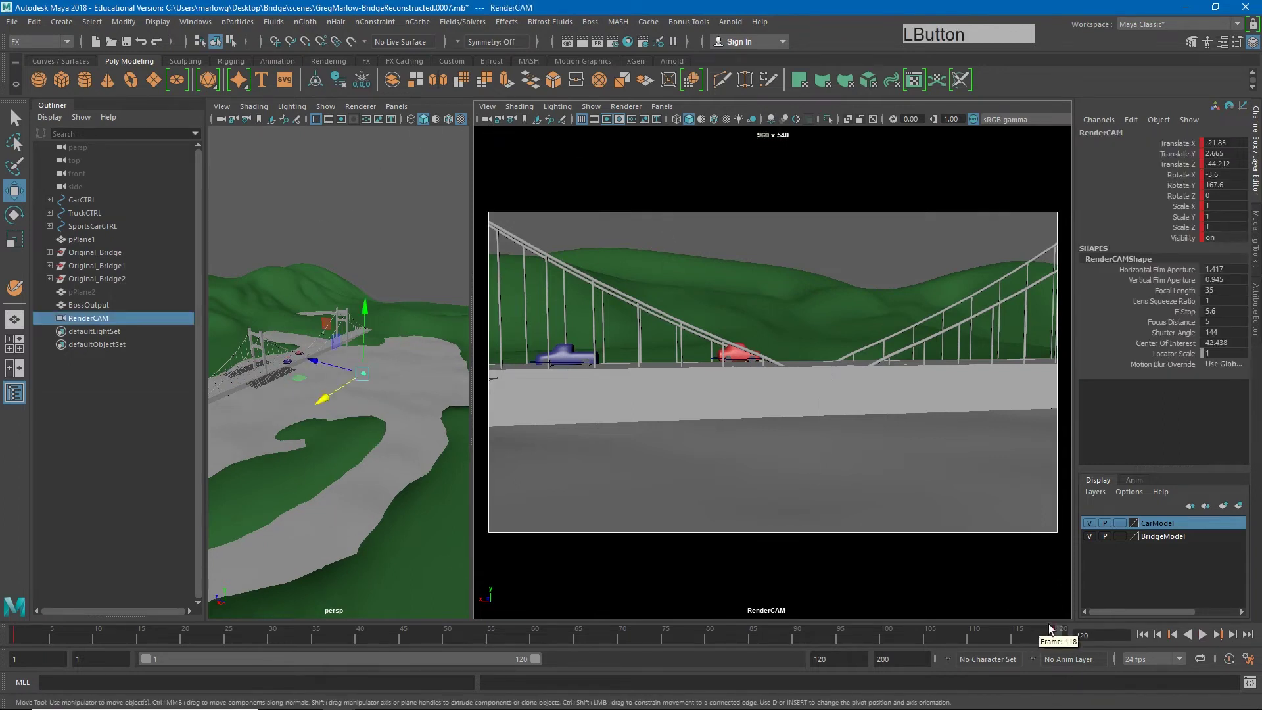
{"action": "right_click", "coordinate": [1063, 640]}
{"action": "left_click", "coordinate": [1101, 474]}
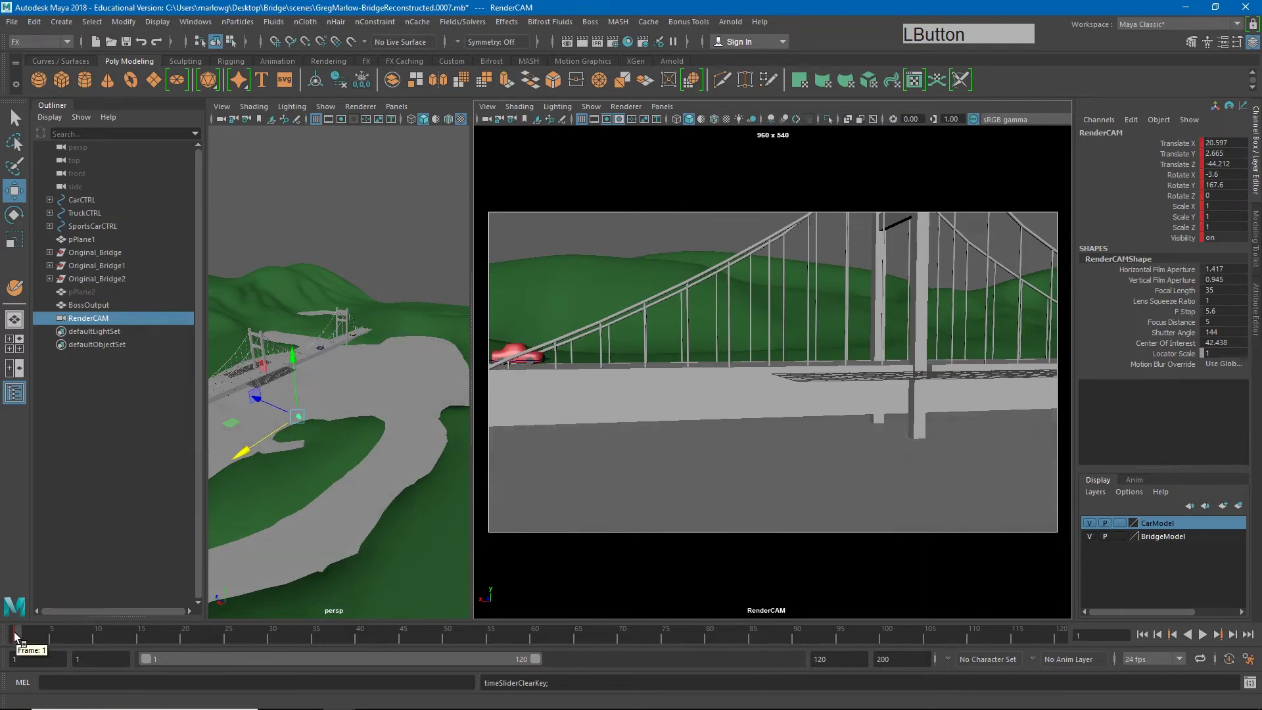
Tumble, dolly and track RenderCAM to a raised angled view of the tower with the red car in front.
{"action": "right_click", "coordinate": [19, 637]}
{"action": "left_click", "coordinate": [52, 474]}
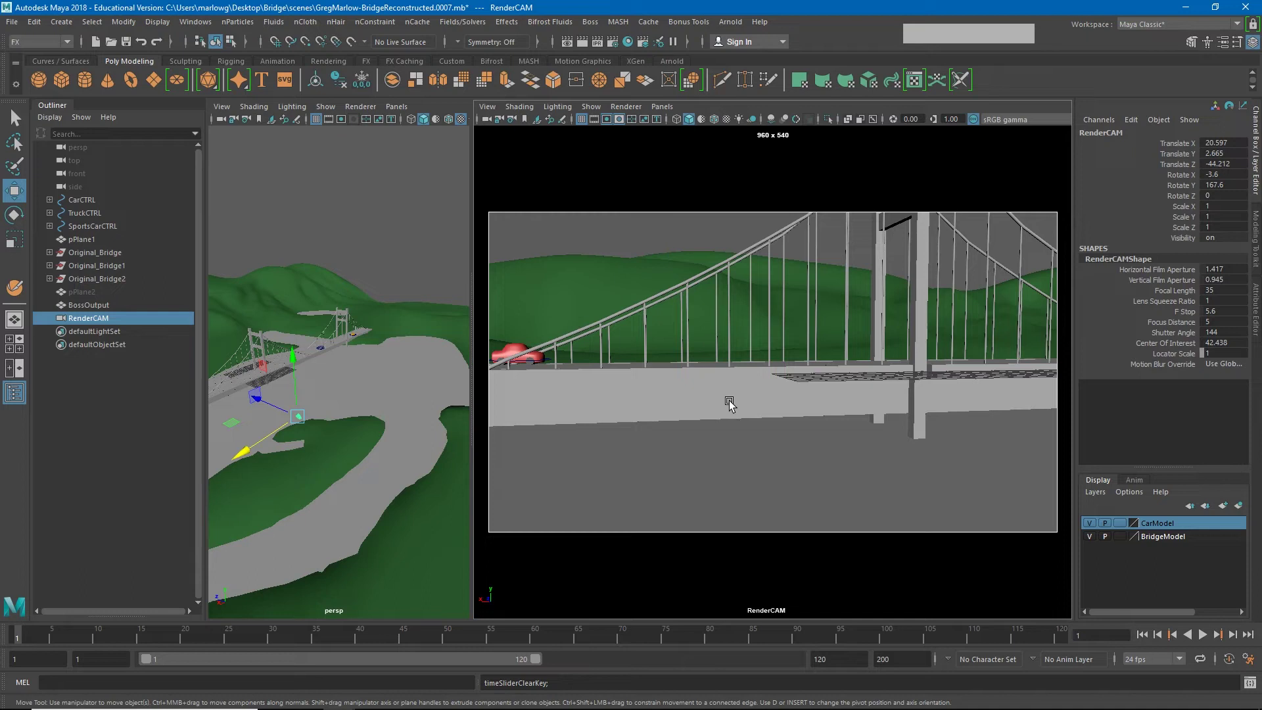
{"action": "left_click", "coordinate": [708, 406]}
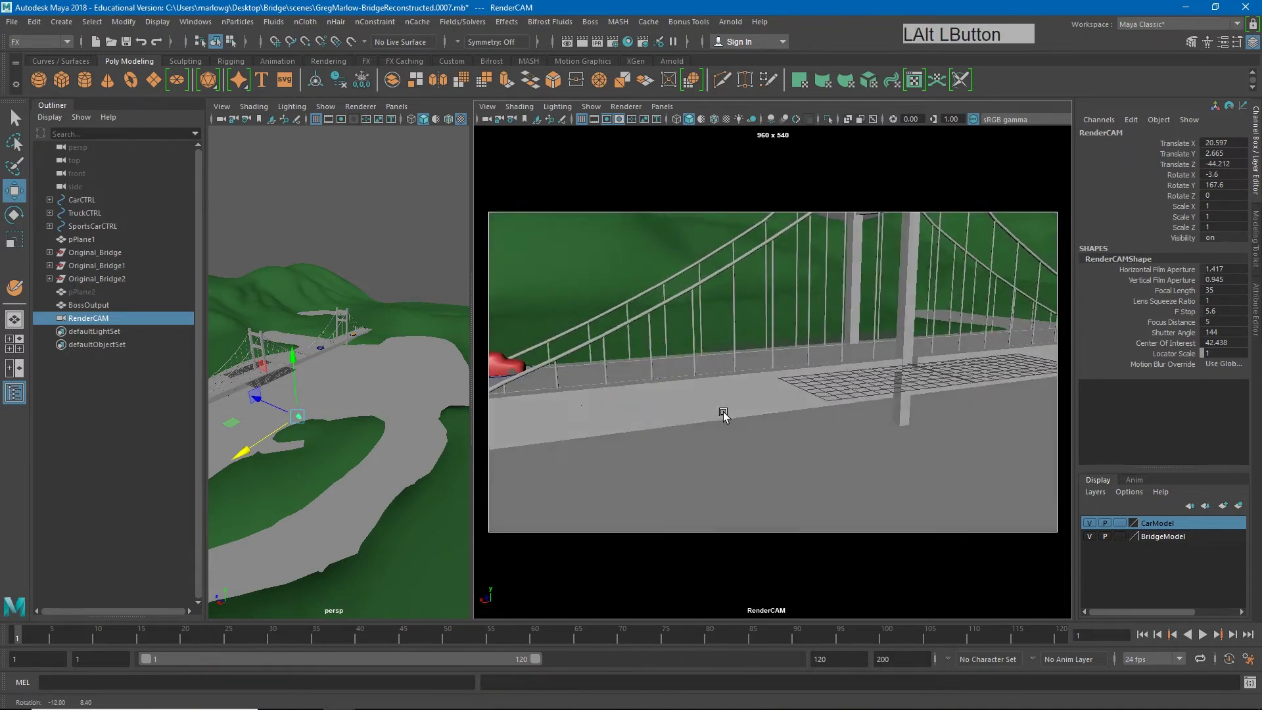
{"action": "right_click", "coordinate": [833, 420]}
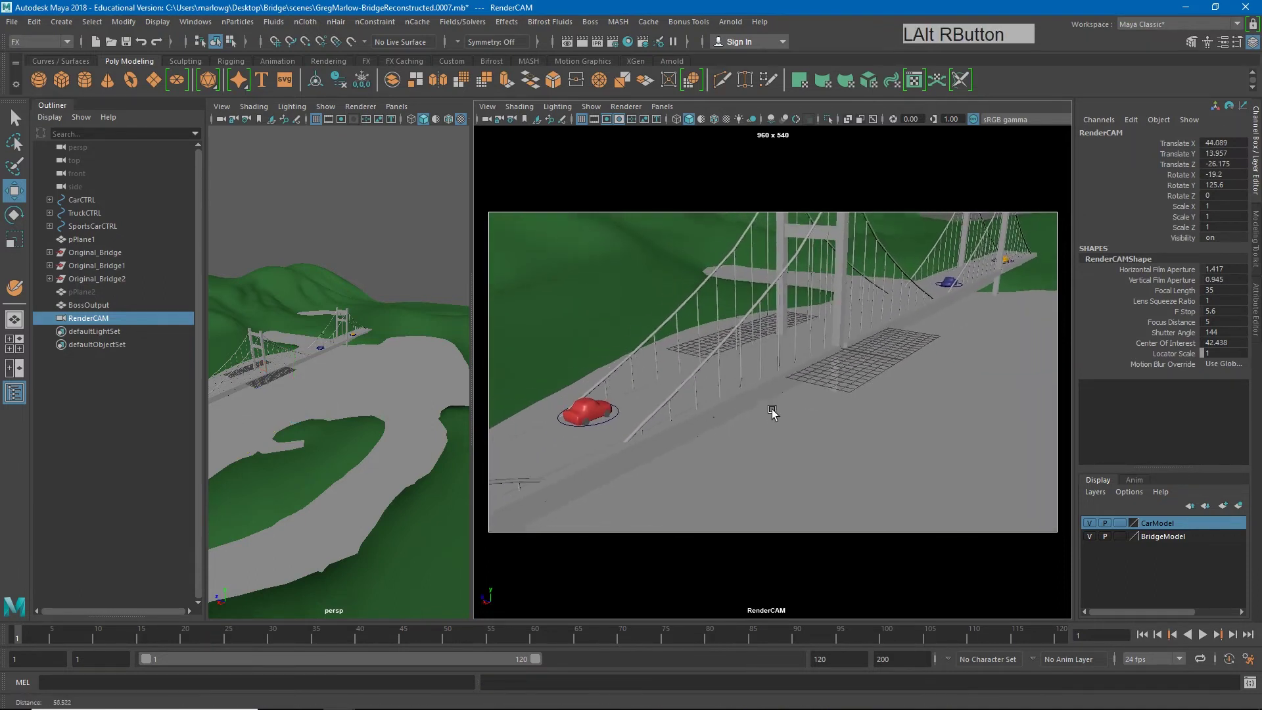
{"action": "left_click", "coordinate": [768, 418]}
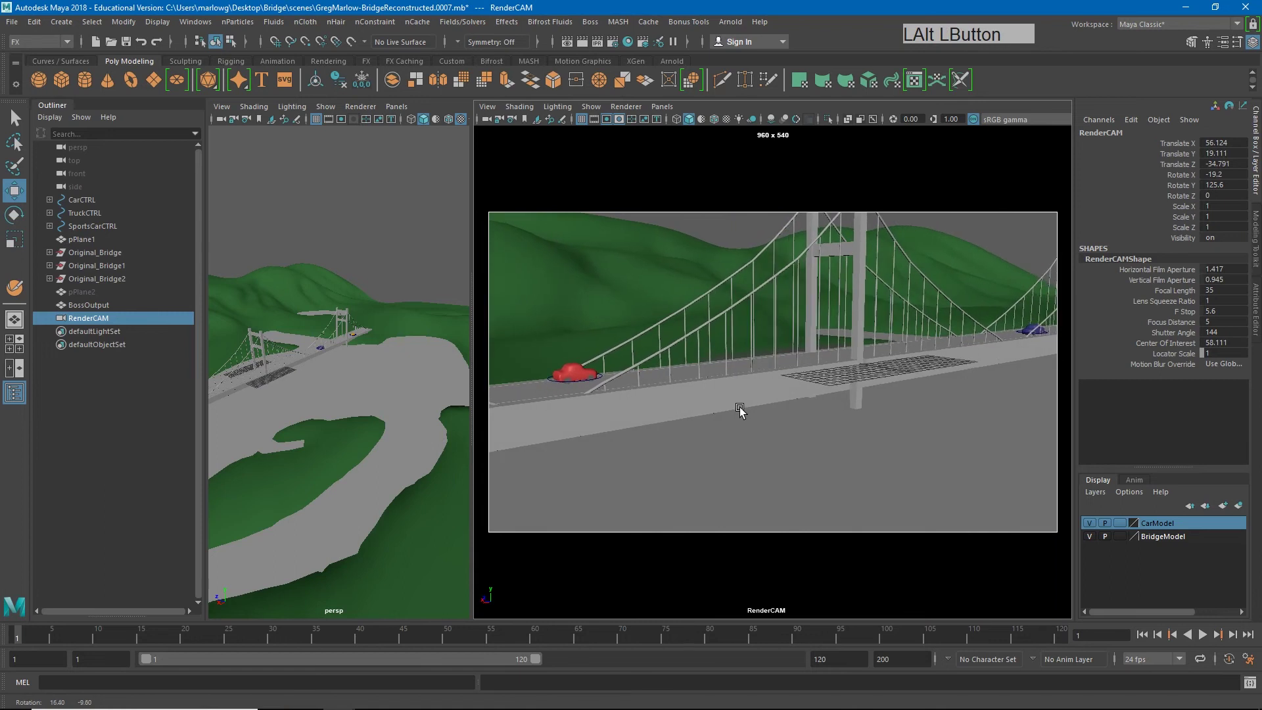
{"action": "middle_click", "coordinate": [751, 412]}
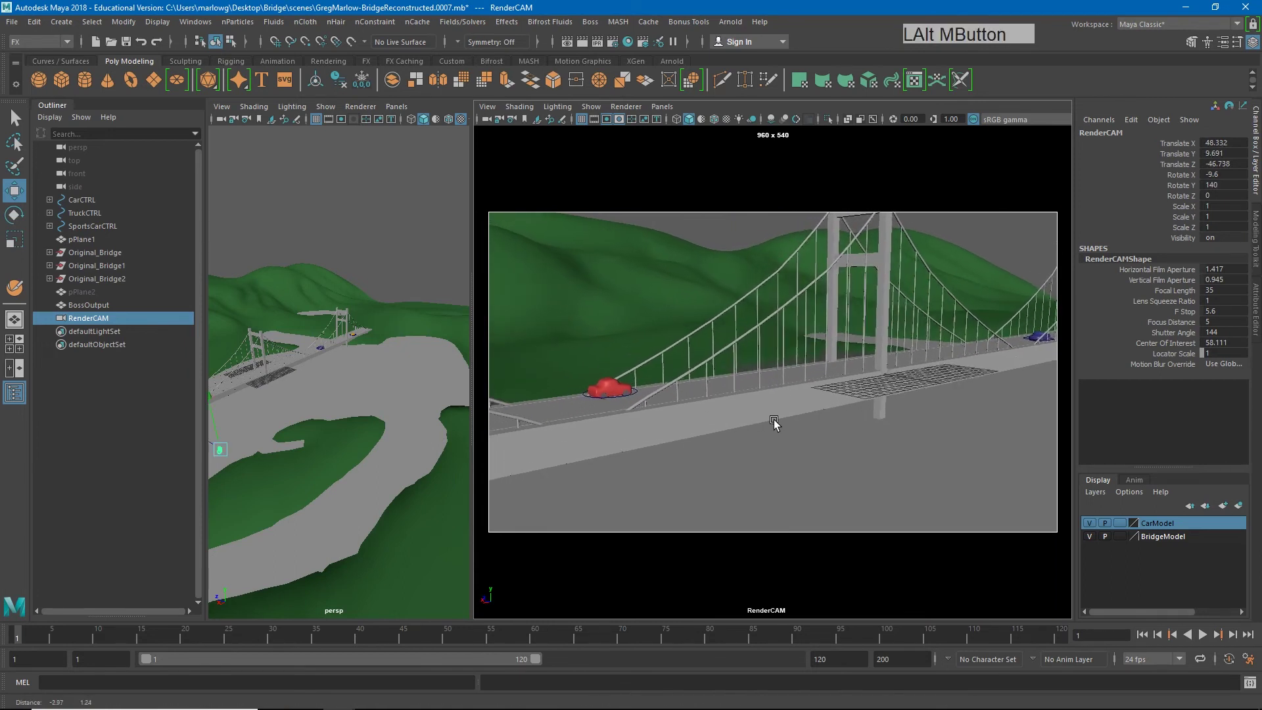